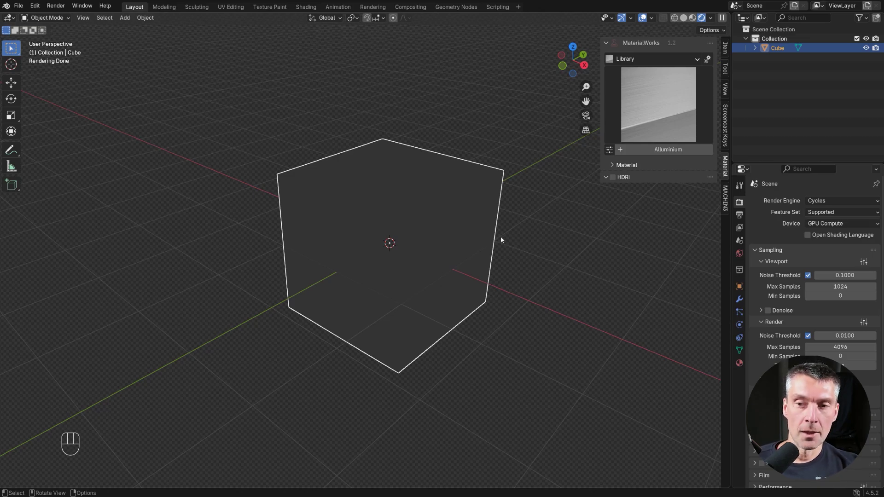
# Enable HDRi environment lighting with the Simple A HDRI in the MaterialWorks sidebar.
pyautogui.middleClick(507, 234)
pyautogui.middleClick(510, 231)
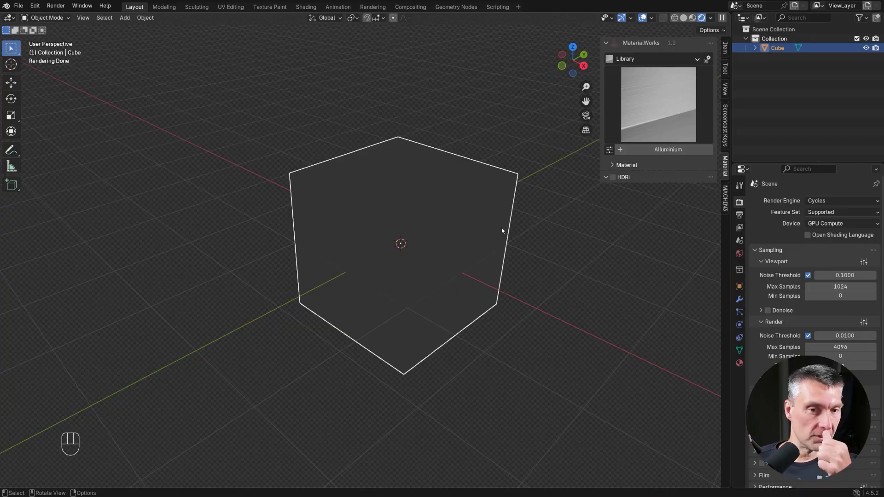
pyautogui.moveTo(436, 215); pyautogui.dragTo(404, 212)
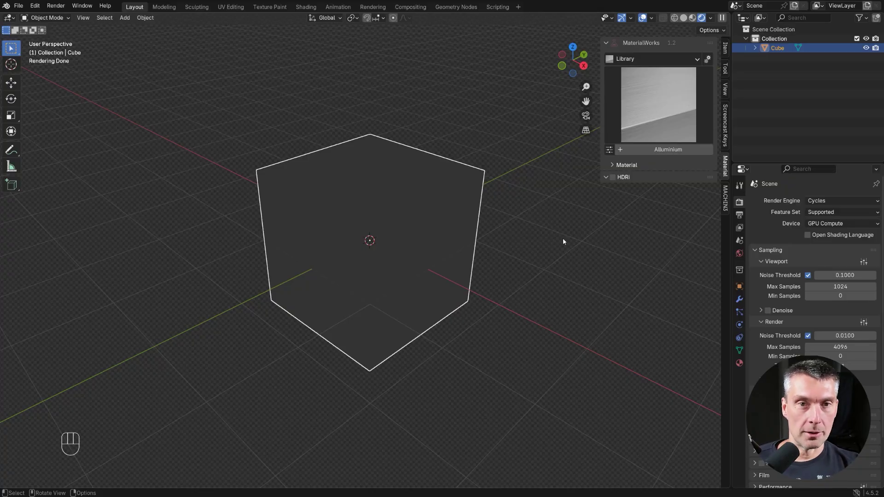
pyautogui.click(617, 177)
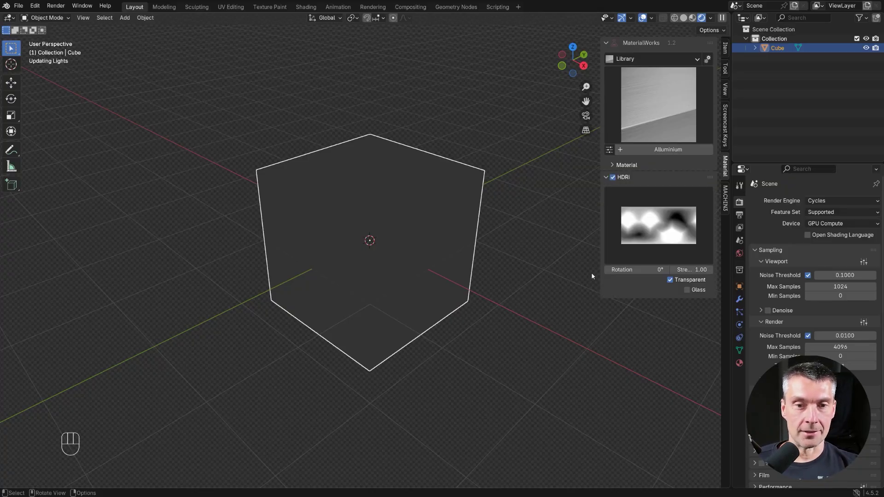
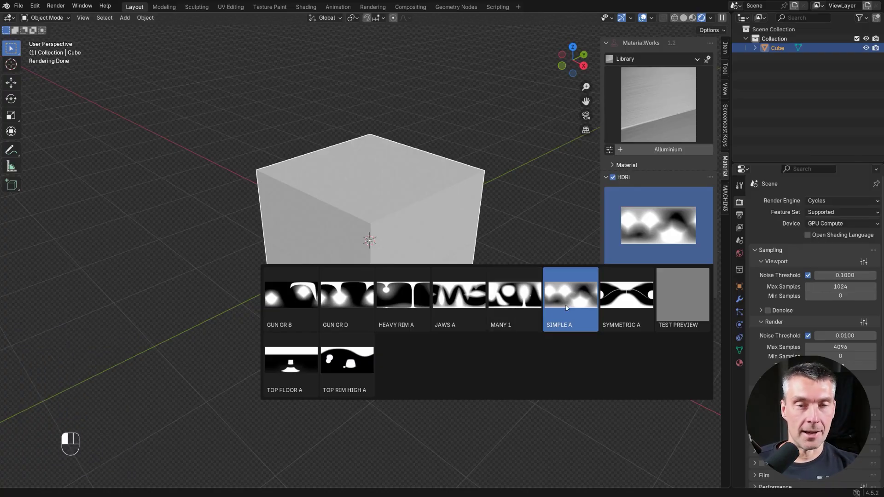
# Apply the Basic Metal material from the MaterialWorks library to the cube.
pyautogui.moveTo(459, 233); pyautogui.dragTo(469, 248)
pyautogui.moveTo(461, 243); pyautogui.dragTo(450, 246)
pyautogui.middleClick(521, 188)
pyautogui.moveTo(649, 116); pyautogui.dragTo(352, 184)
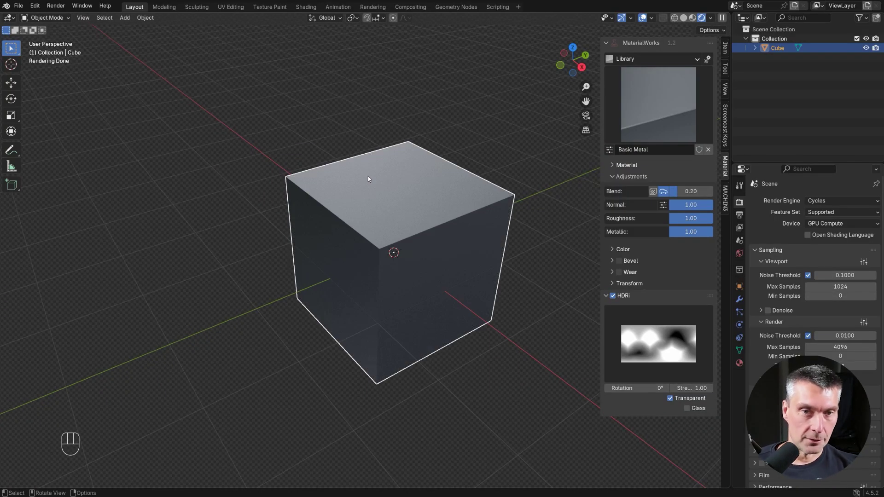
# Orbit and zoom in on the metal cube to frame its top face for decals.
pyautogui.moveTo(415, 198); pyautogui.dragTo(431, 200)
pyautogui.middleClick(419, 196)
pyautogui.moveTo(416, 197); pyautogui.dragTo(407, 194)
pyautogui.moveTo(413, 197); pyautogui.dragTo(378, 196)
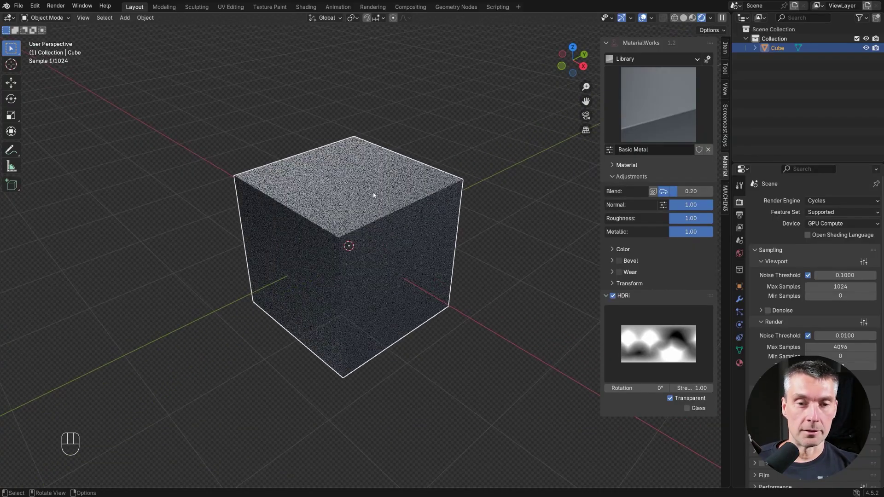
pyautogui.middleClick(404, 195)
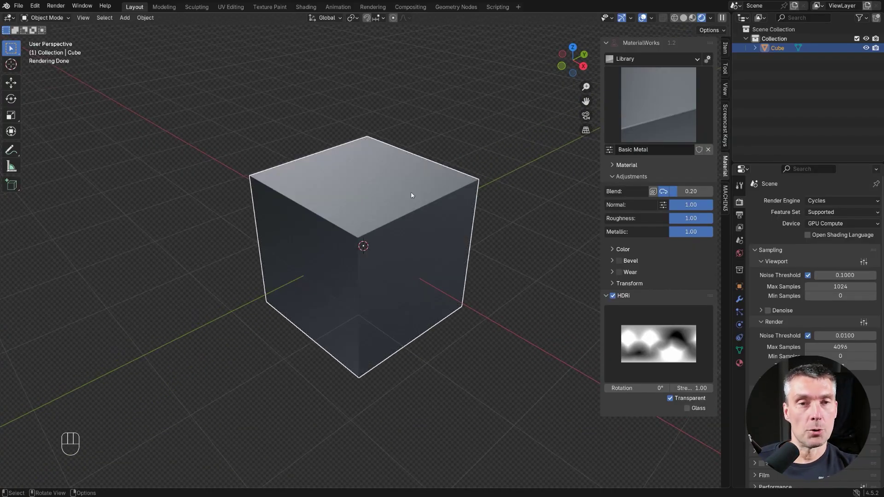
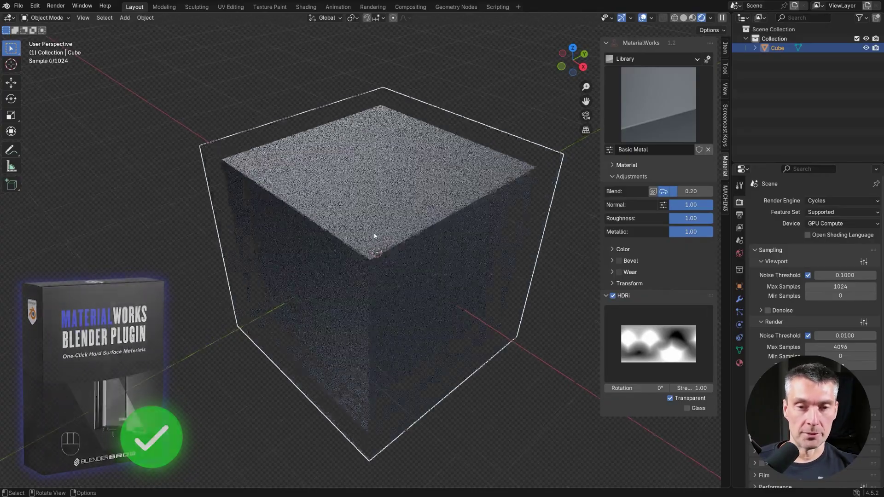
pyautogui.moveTo(433, 168); pyautogui.dragTo(355, 194)
pyautogui.moveTo(387, 179); pyautogui.dragTo(412, 174)
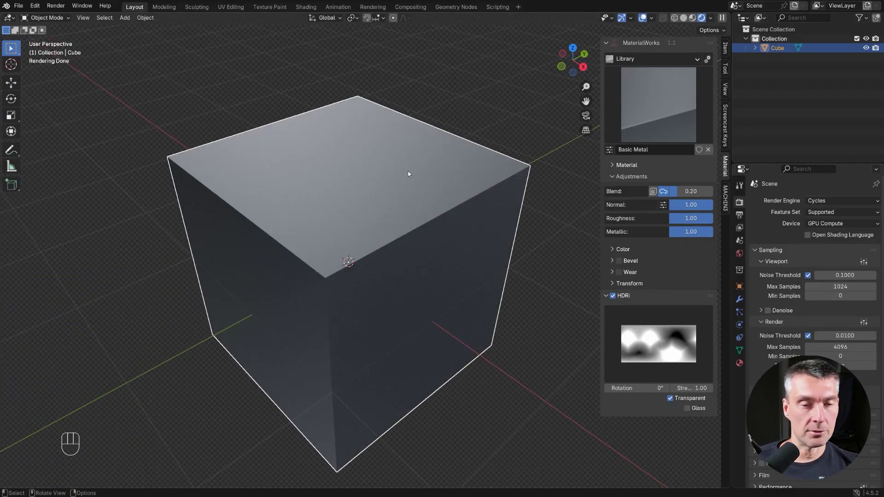
pyautogui.click(384, 230)
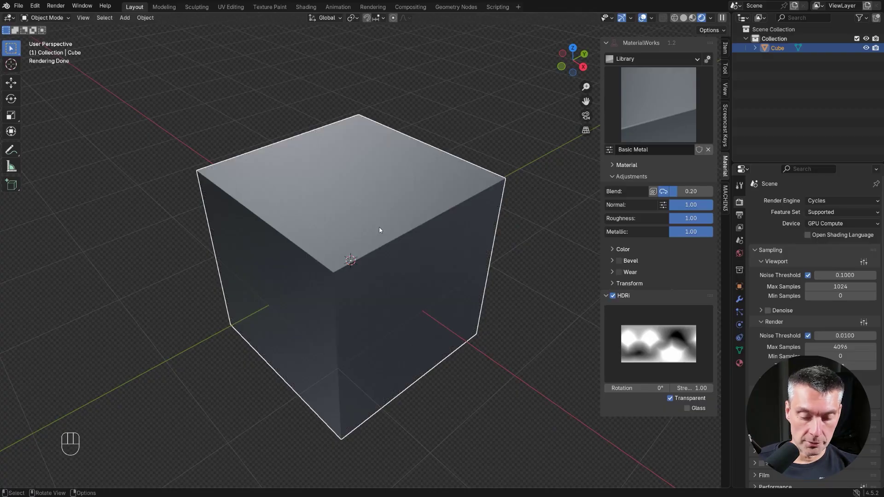
# Bring up the decal picker with D, dismiss it, and reframe the cube's top face.
pyautogui.press('d')
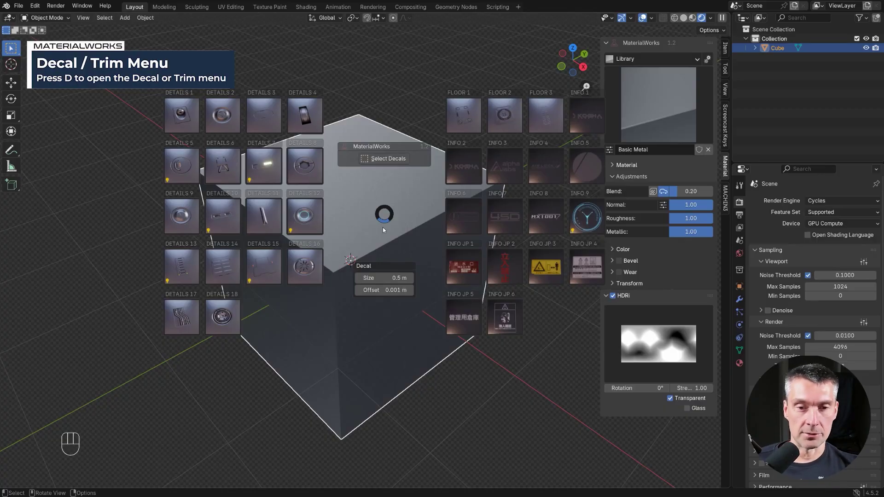
pyautogui.press('Tab')
pyautogui.press('d')
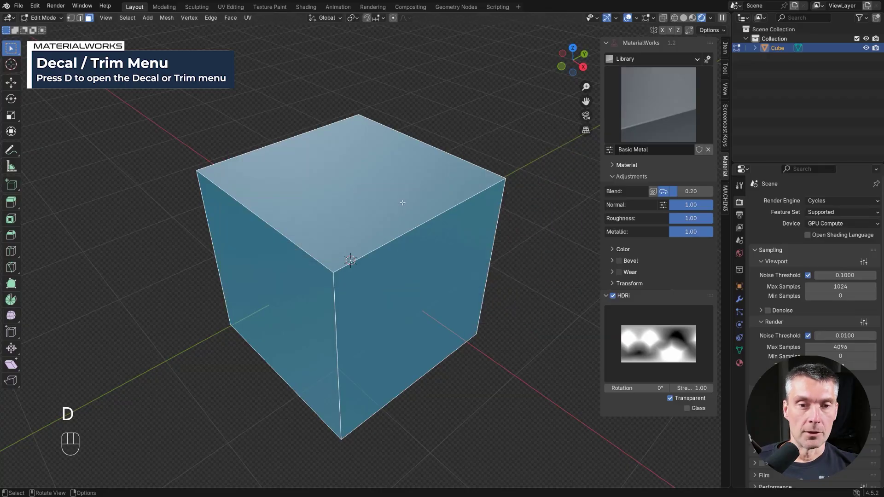
pyautogui.press('Tab')
pyautogui.click(396, 210)
pyautogui.middleClick(392, 204)
pyautogui.moveTo(375, 195); pyautogui.dragTo(327, 190)
# Place the Details 8 hexagonal decal 001 onto the cube's top face.
pyautogui.press('d')
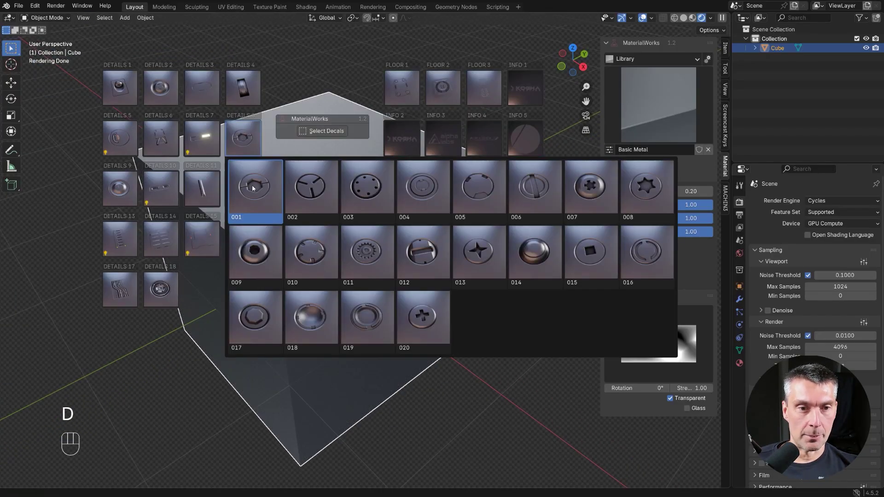
pyautogui.moveTo(346, 186); pyautogui.dragTo(398, 265)
pyautogui.middleClick(386, 237)
pyautogui.middleClick(397, 245)
pyautogui.middleClick(437, 240)
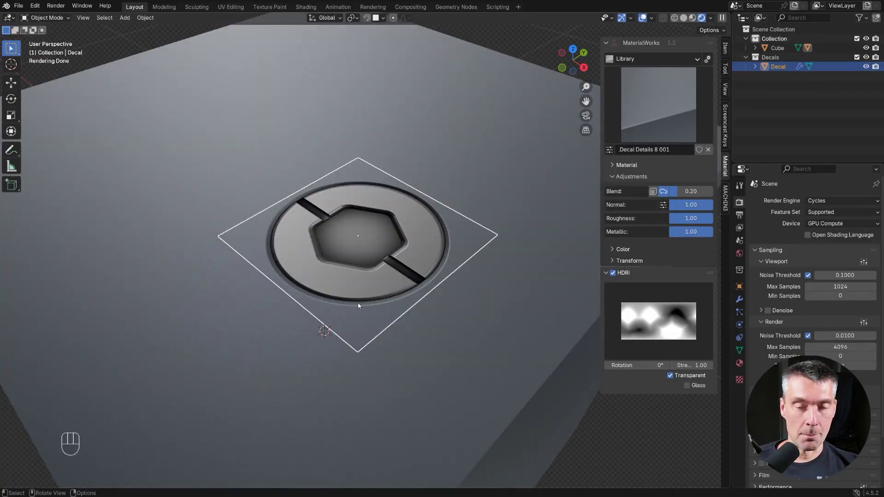
pyautogui.middleClick(417, 230)
# Give the cube the Copper material and adjust the hexagon decal's materials to match.
pyautogui.moveTo(397, 225); pyautogui.dragTo(419, 227)
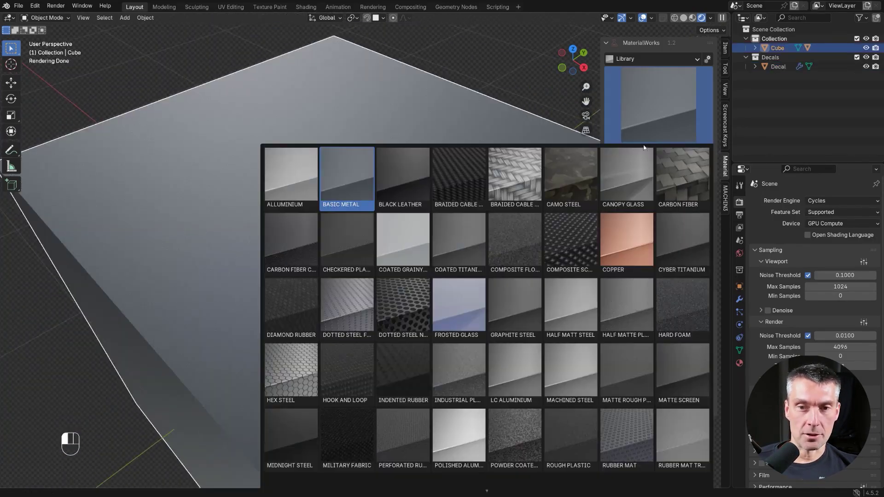
pyautogui.click(612, 186)
pyautogui.moveTo(660, 124); pyautogui.dragTo(635, 233)
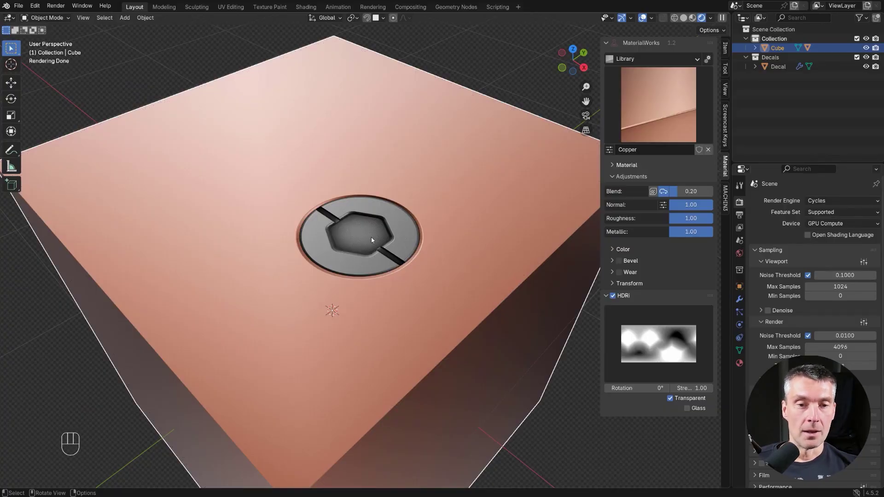
pyautogui.moveTo(374, 238); pyautogui.dragTo(394, 239)
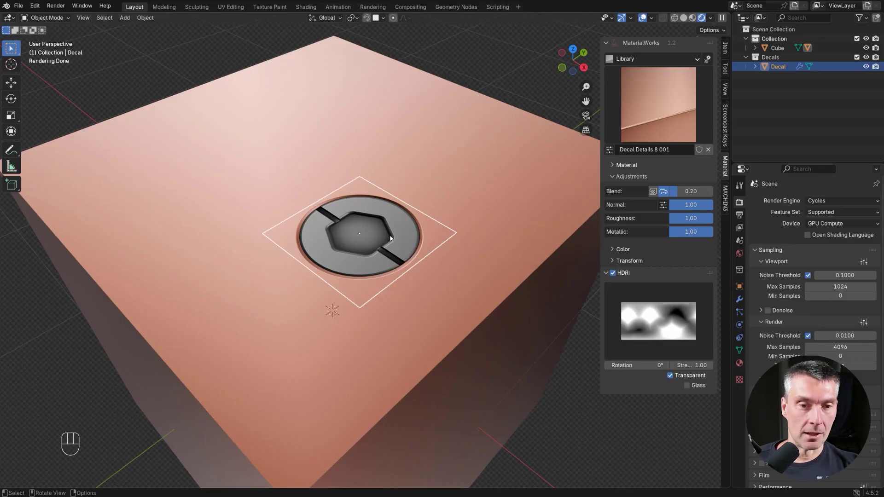
pyautogui.press('d')
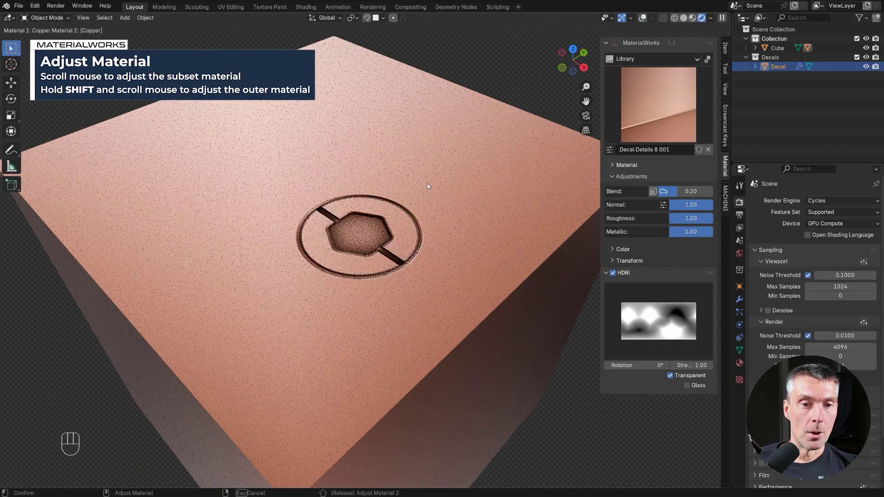
pyautogui.click(448, 193)
# Add a second round Details 2 decal beside the first and switch the cube to Black Leather.
pyautogui.moveTo(385, 212); pyautogui.dragTo(425, 227)
pyautogui.click(357, 202)
pyautogui.press('d')
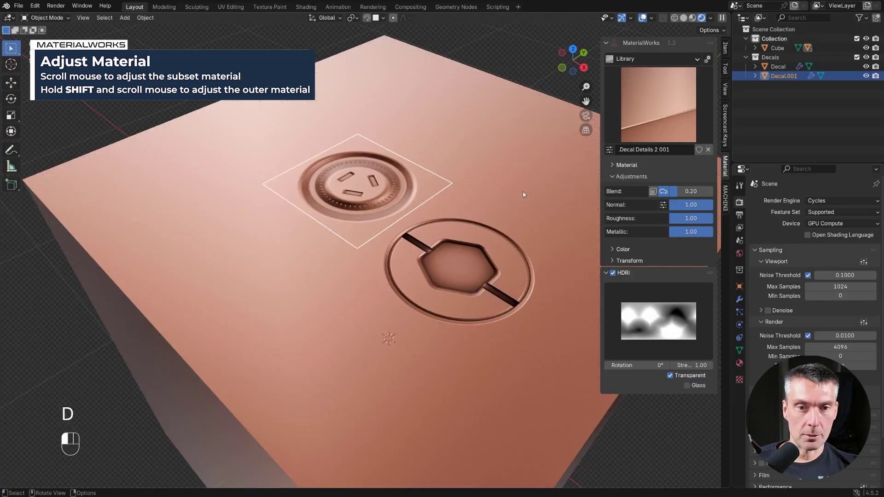
pyautogui.click(425, 194)
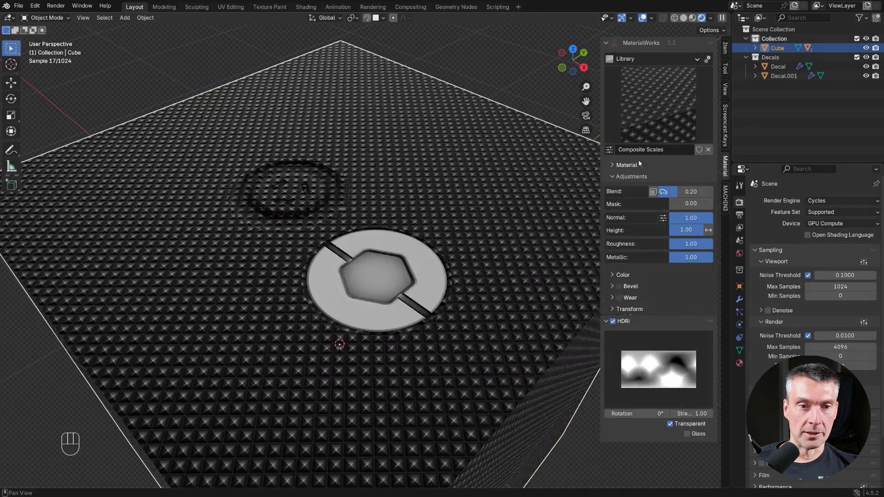
pyautogui.click(660, 113)
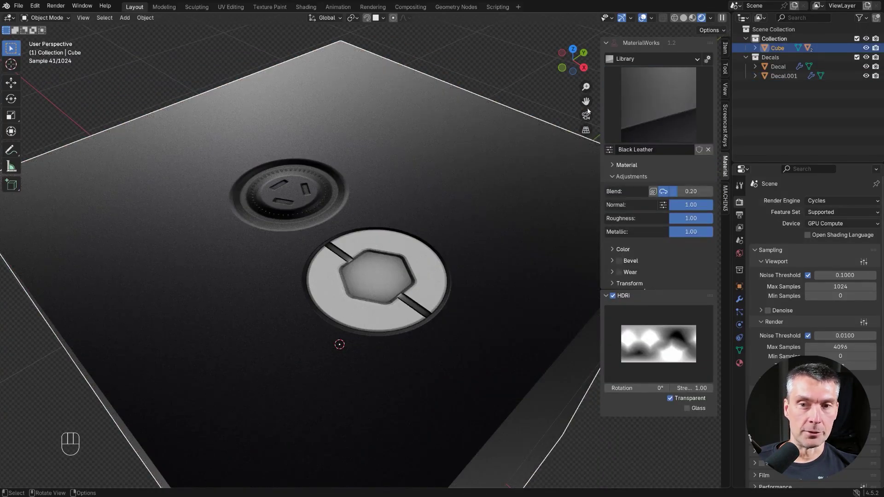
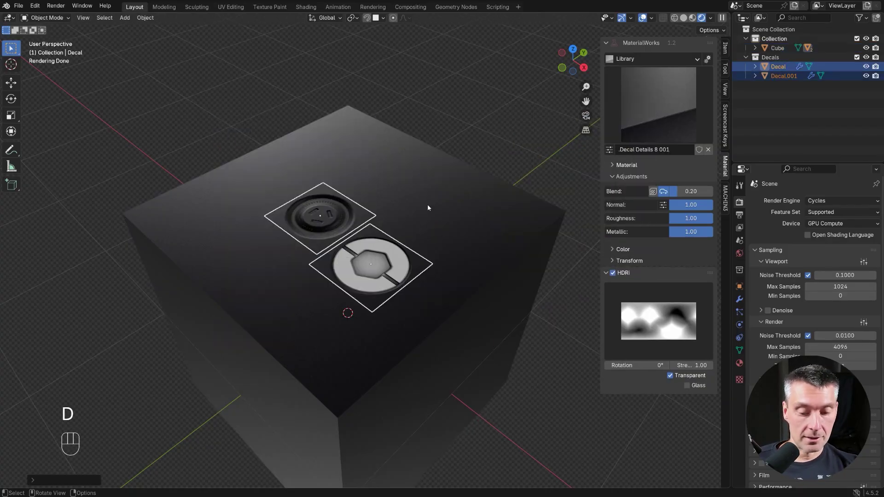
pyautogui.press('d')
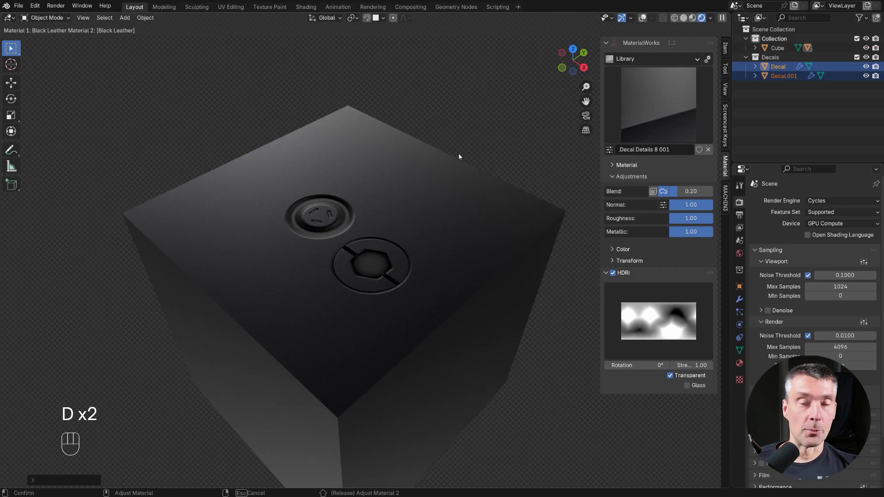
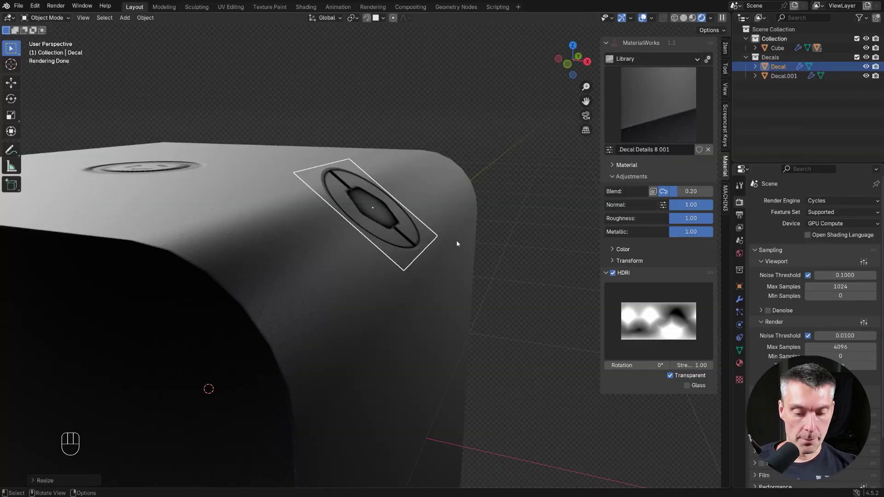
pyautogui.press('d')
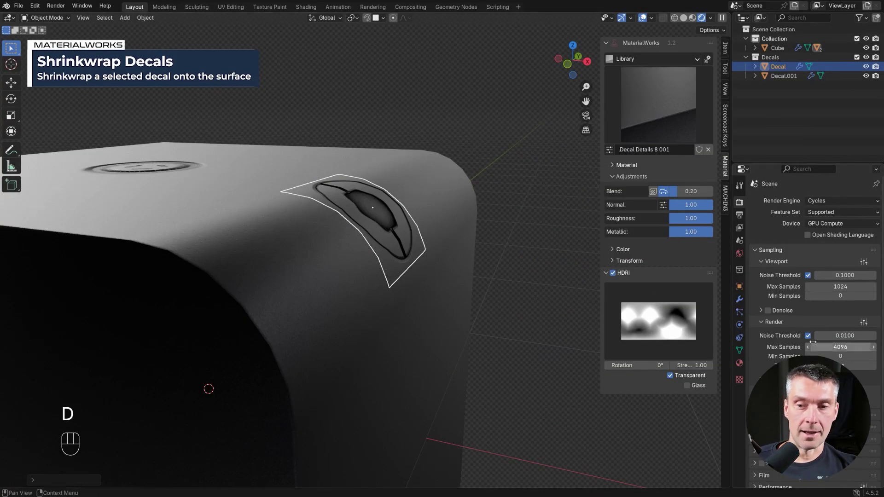
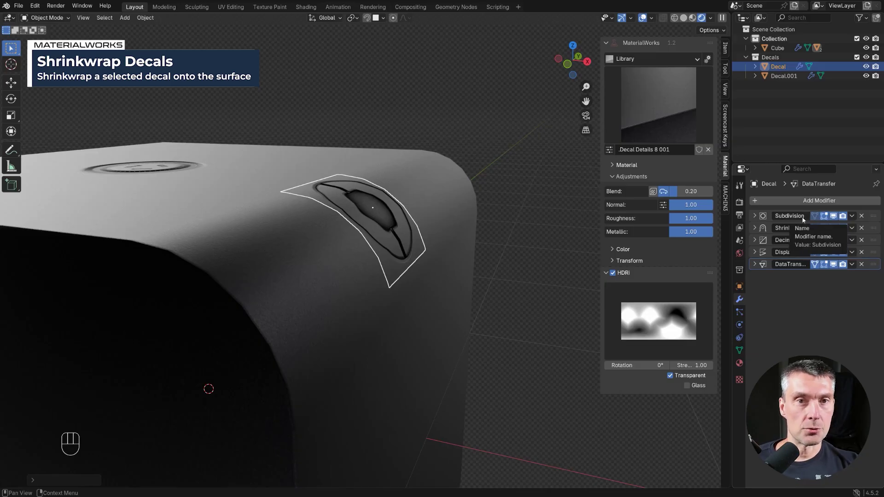
pyautogui.middleClick(397, 206)
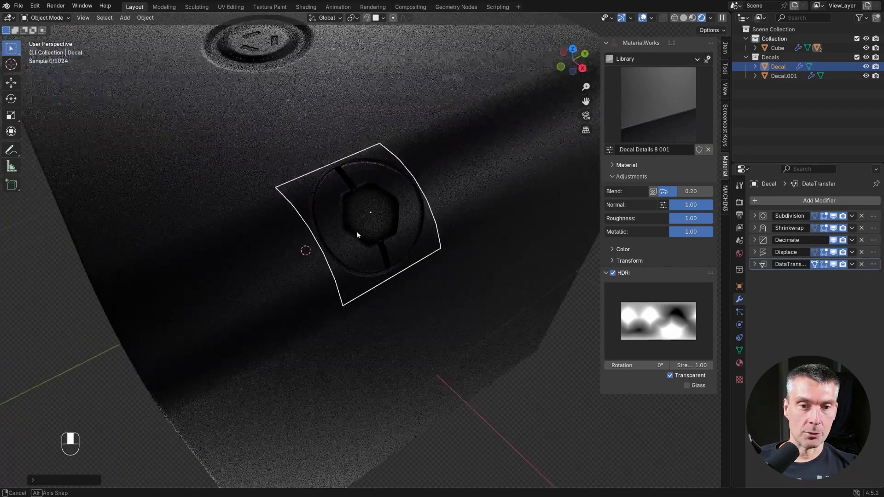
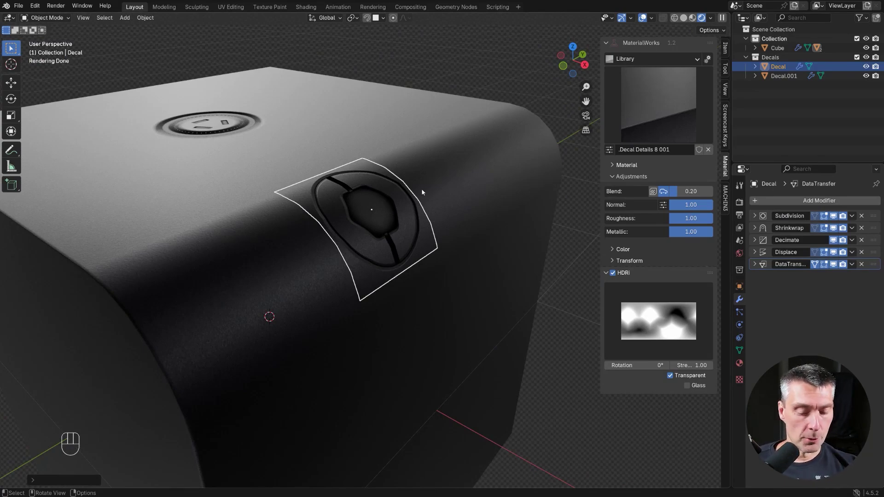
pyautogui.press('d')
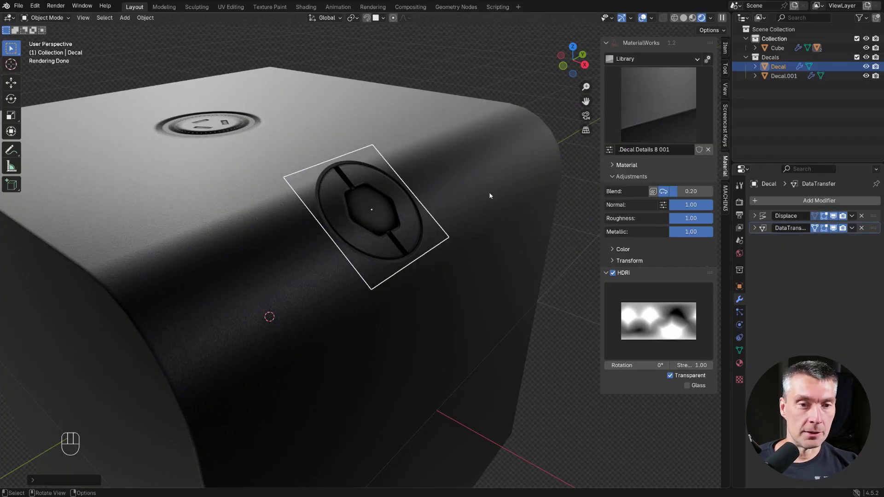
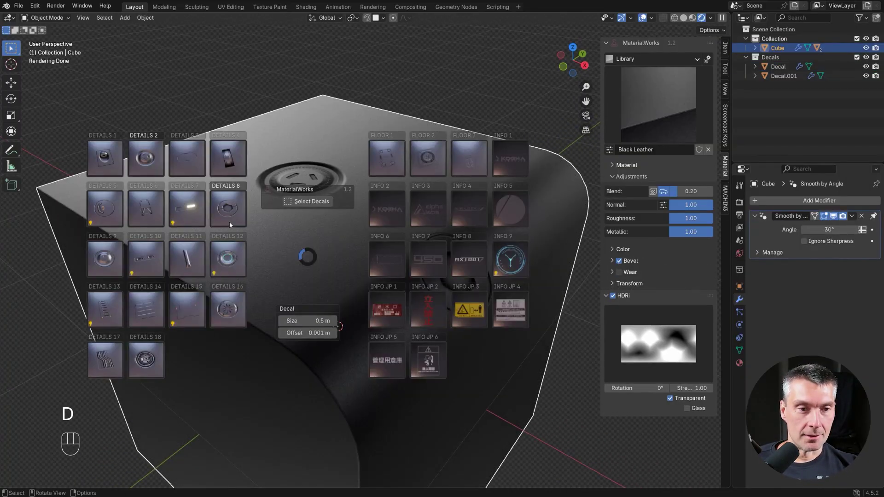
# Place the Details 7 light-strip decal on the cube top with emission strength 20.
pyautogui.middleClick(371, 245)
pyautogui.middleClick(378, 238)
pyautogui.middleClick(387, 245)
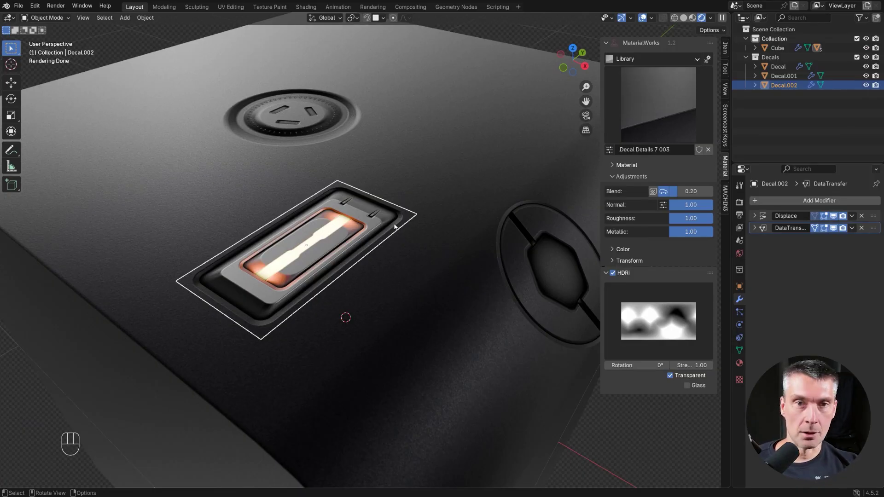
pyautogui.press('d')
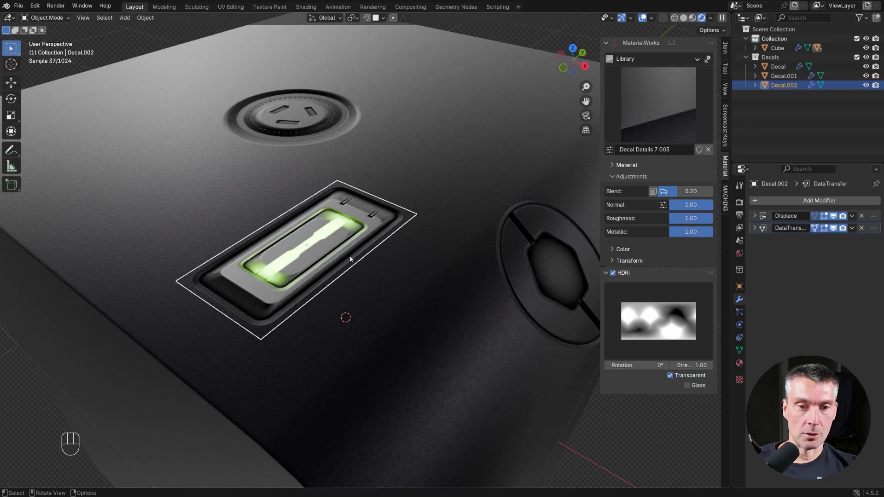
pyautogui.press('d')
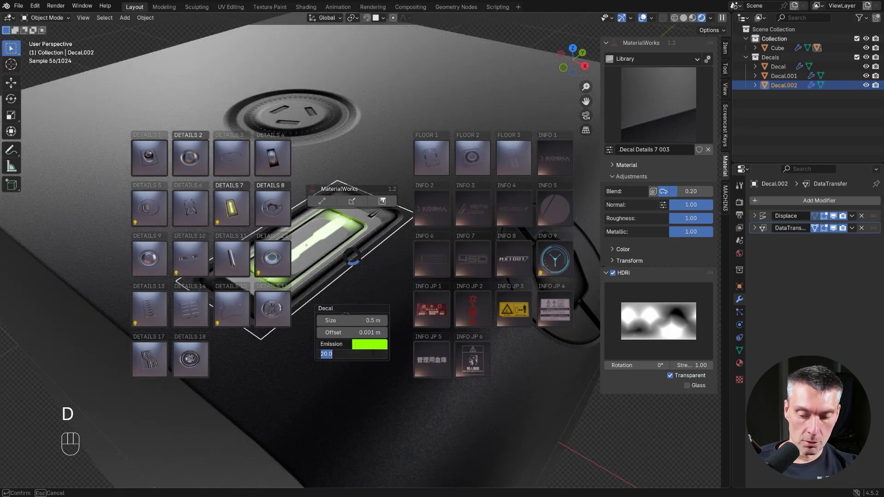
pyautogui.press('ctrl+z')
# Set the light strip's emission colour to green and pull back to view it.
pyautogui.click(387, 230)
pyautogui.moveTo(387, 220); pyautogui.dragTo(395, 201)
pyautogui.click(390, 208)
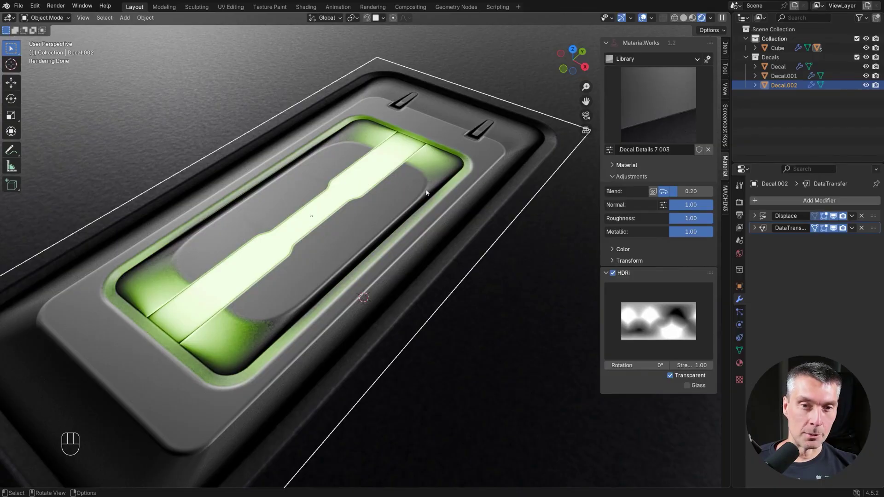
pyautogui.moveTo(416, 180); pyautogui.dragTo(379, 205)
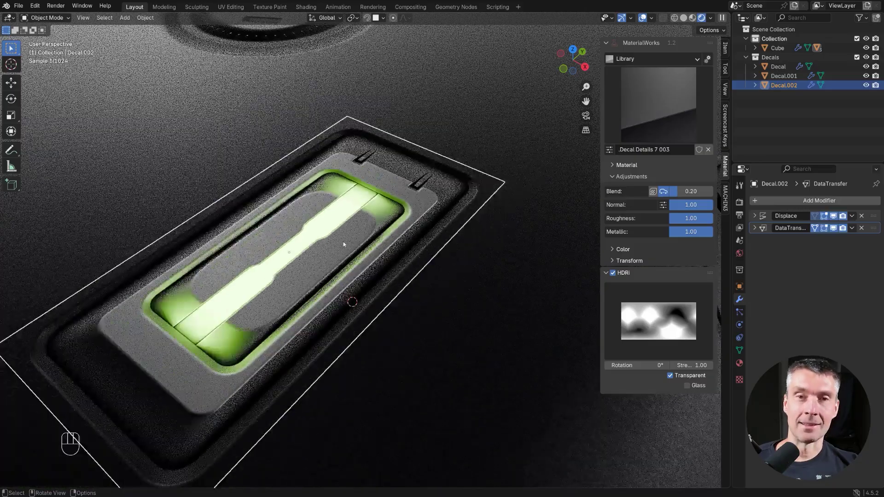
pyautogui.click(352, 270)
pyautogui.middleClick(216, 257)
pyautogui.press('d')
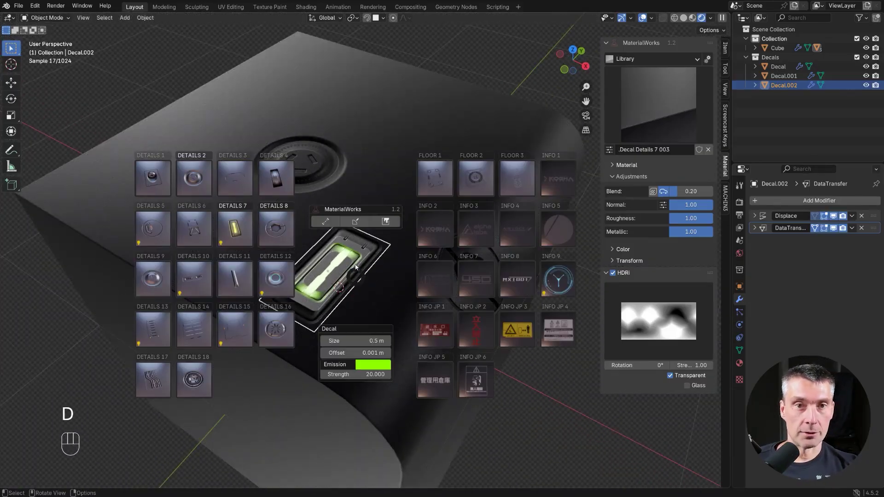
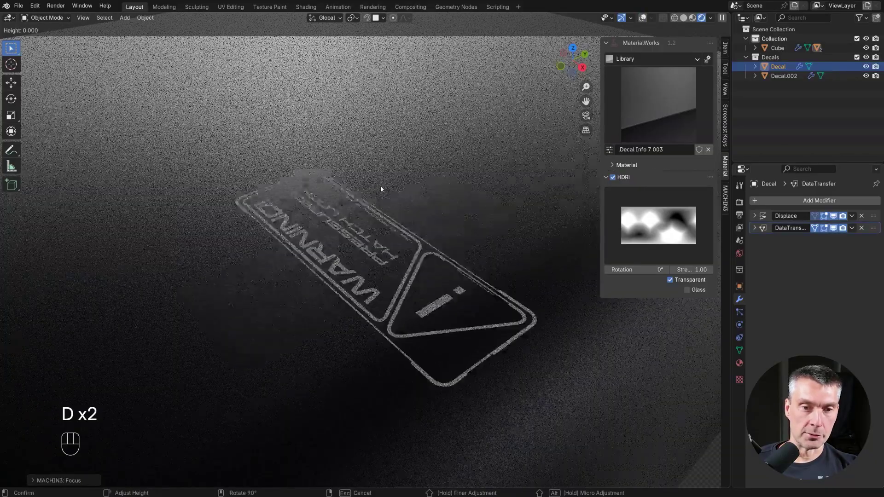
# Confirm the warning decal and give it yellow emission at strength 8.2, alpha about 0.82.
pyautogui.click(385, 189)
pyautogui.click(388, 198)
pyautogui.click(352, 200)
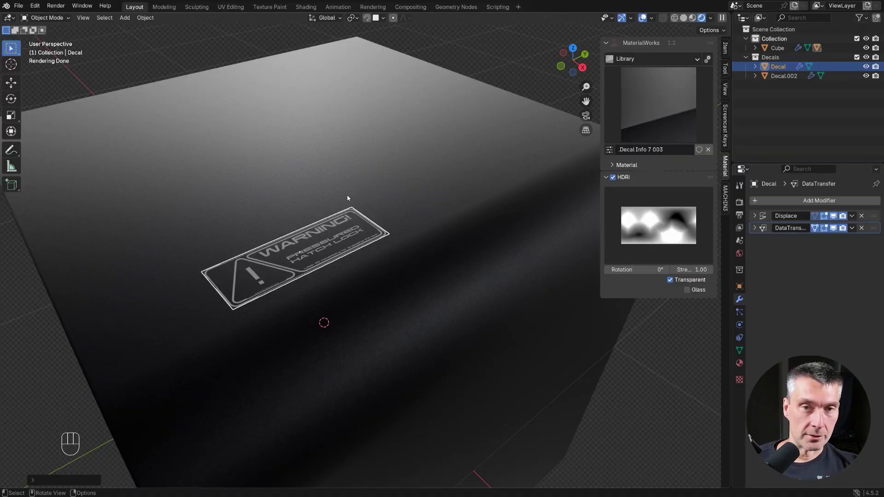
pyautogui.click(367, 206)
pyautogui.middleClick(367, 205)
pyautogui.press('d')
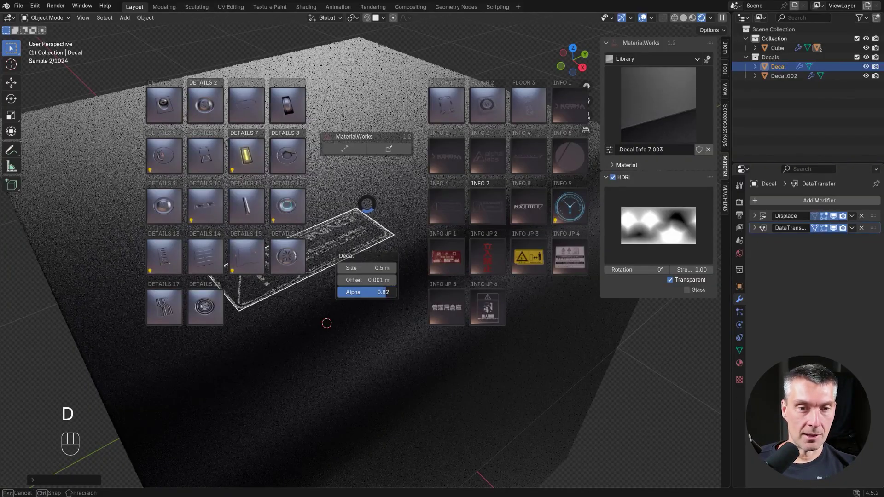
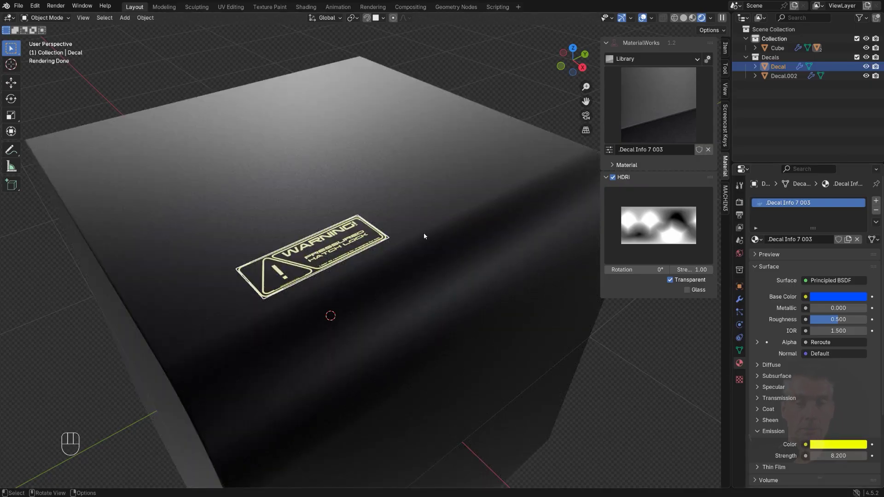
# Delete the decal and cube, add a cylinder with Basic Metal and bevel its top edge.
pyautogui.press('x')
pyautogui.click(365, 194)
pyautogui.press('x')
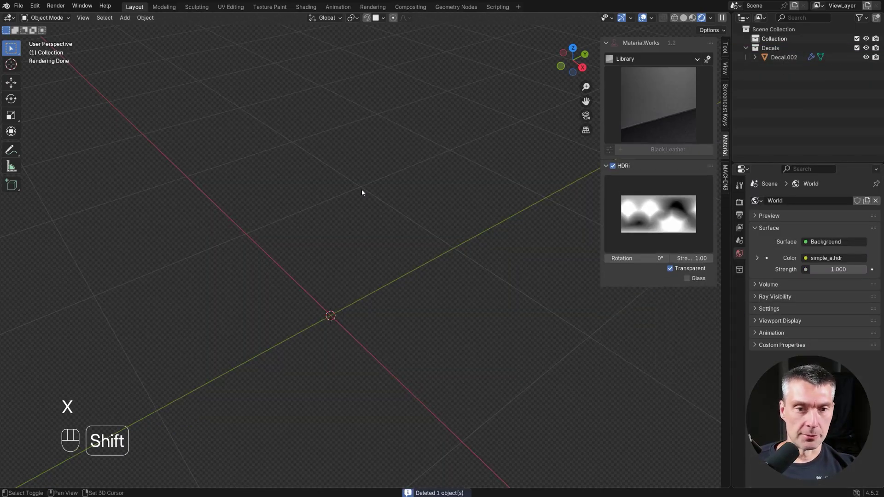
pyautogui.press('Tab')
pyautogui.press('ctrl+b')
pyautogui.press('Tab')
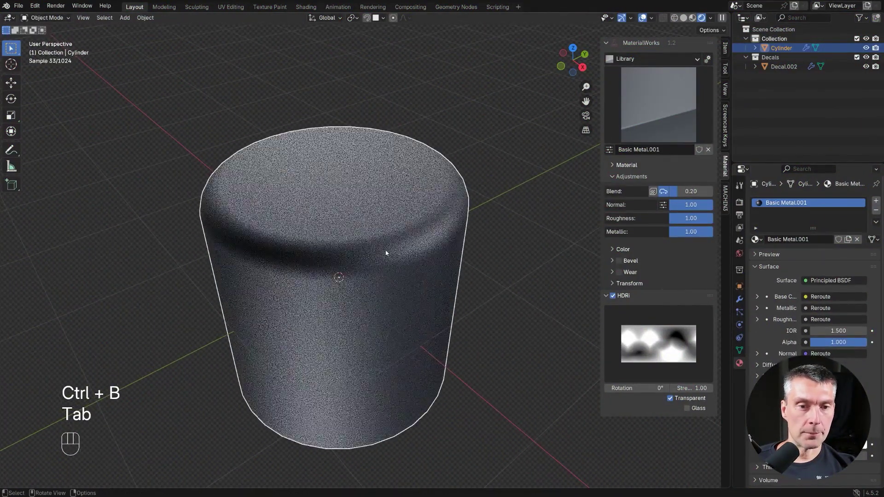
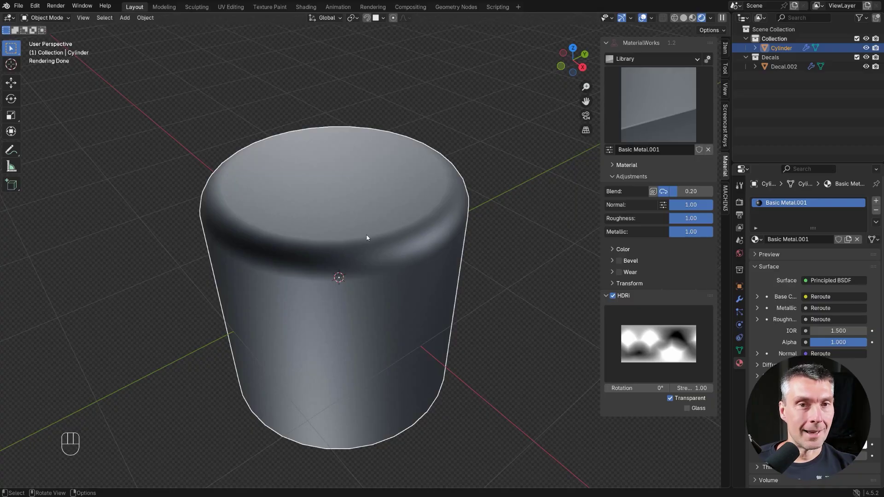
# Enter Edit Mode and select the cylinder's top cap and rim faces.
pyautogui.press('d')
pyautogui.press('Tab')
pyautogui.press('d')
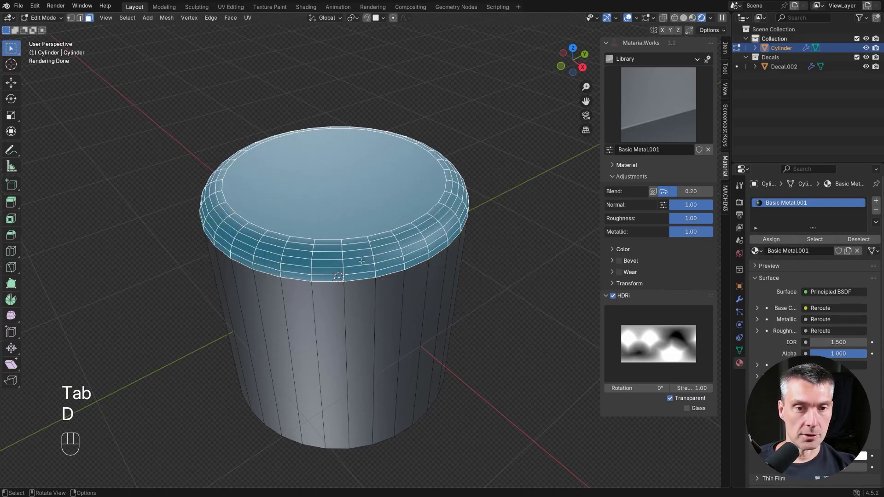
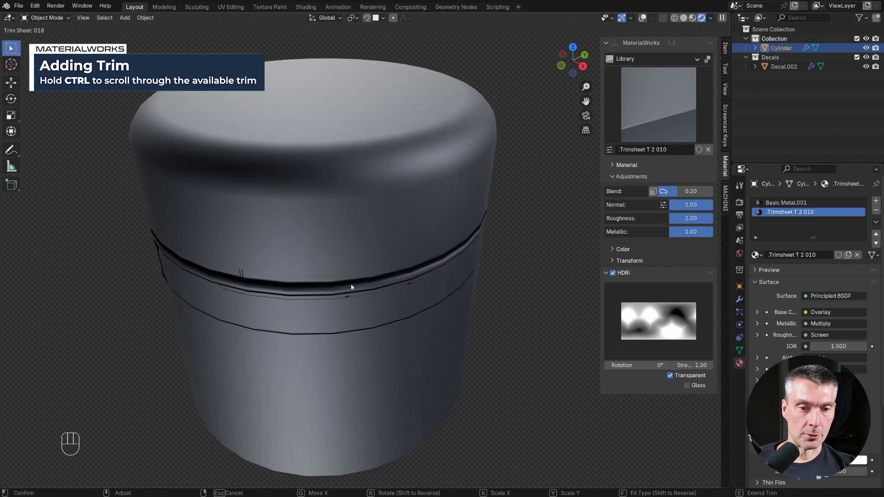
# Scale and move the Trimsheet T 2 010 band into place around the cylinder's middle.
pyautogui.press('x')
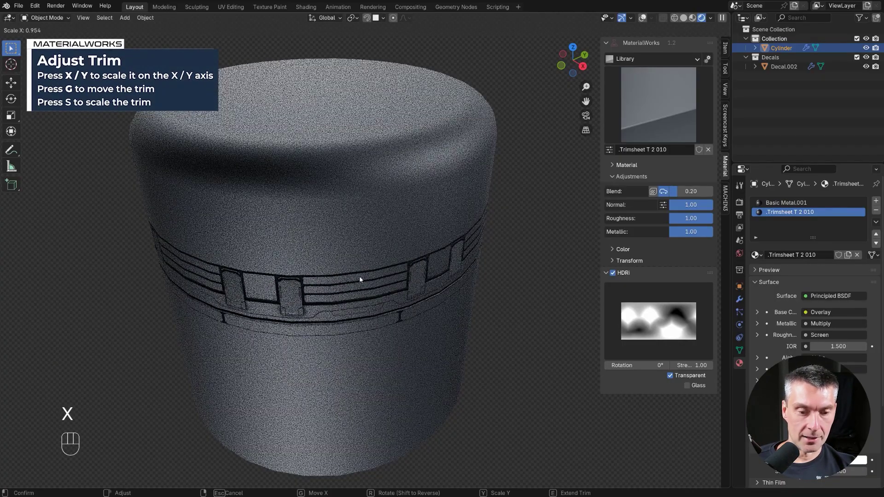
pyautogui.press('g')
pyautogui.press('g')
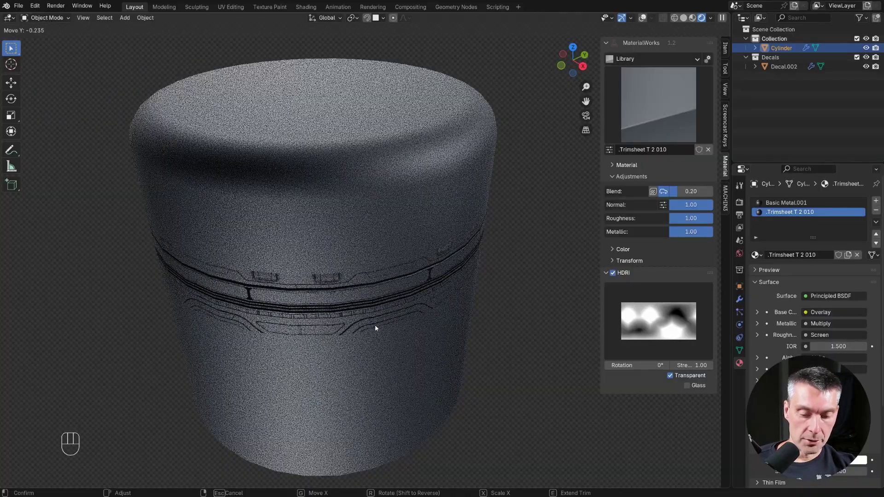
pyautogui.press('y')
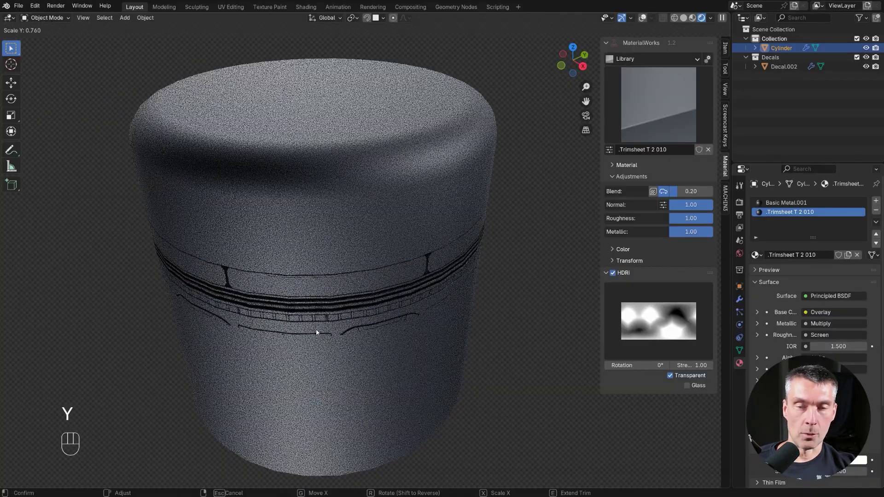
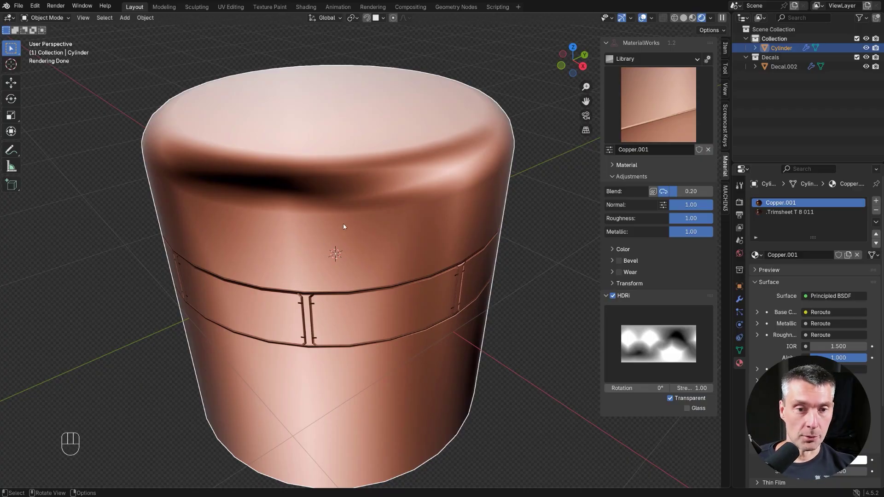
# Enter Edit Mode and select the ring of faces near the cylinder's base.
pyautogui.click(348, 227)
pyautogui.press('ctrl+1')
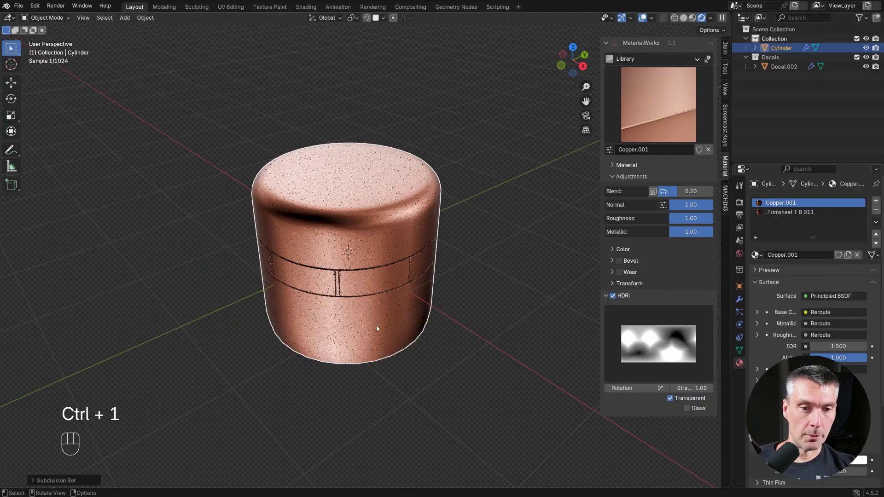
pyautogui.moveTo(375, 300); pyautogui.dragTo(384, 210)
pyautogui.press('Tab')
pyautogui.press('ctrl+b')
pyautogui.press('Tab')
pyautogui.moveTo(426, 167); pyautogui.dragTo(426, 252)
pyautogui.middleClick(419, 275)
pyautogui.click(410, 251)
pyautogui.press('Tab')
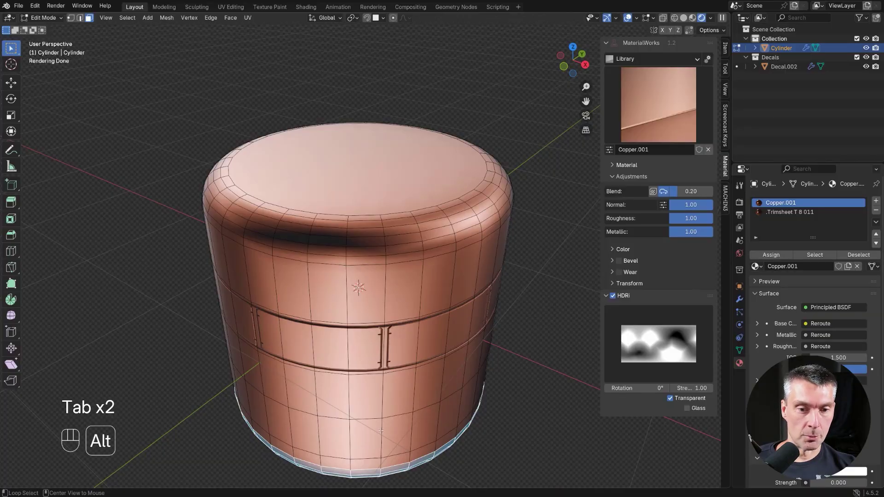
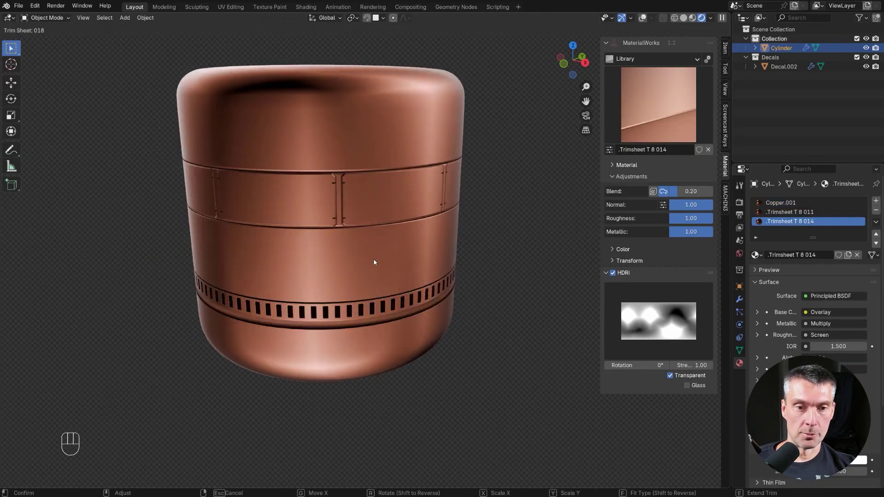
# Apply the vented Trimsheet 018 band to the lower faces and inspect both trims.
pyautogui.press('Tab')
pyautogui.moveTo(396, 160); pyautogui.dragTo(397, 185)
pyautogui.middleClick(387, 218)
pyautogui.moveTo(382, 231); pyautogui.dragTo(378, 181)
pyautogui.click(385, 181)
pyautogui.click(406, 172)
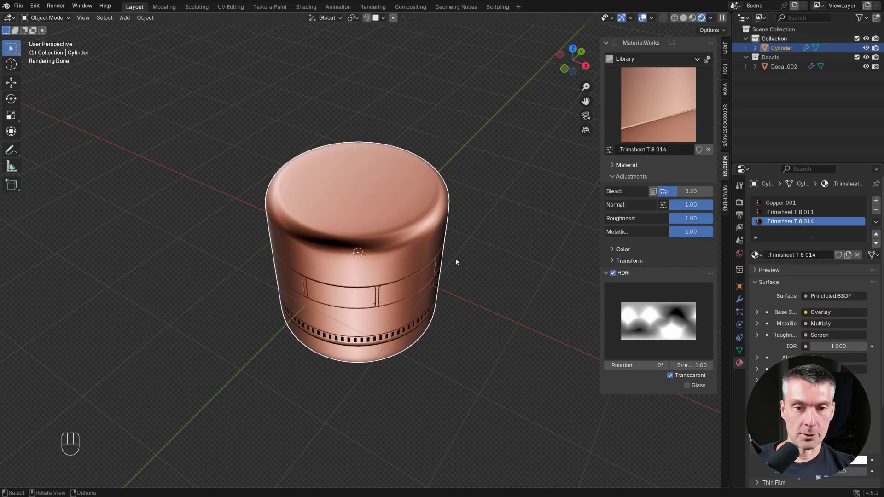
pyautogui.moveTo(417, 244); pyautogui.dragTo(412, 274)
pyautogui.click(424, 249)
pyautogui.middleClick(420, 232)
pyautogui.middleClick(369, 234)
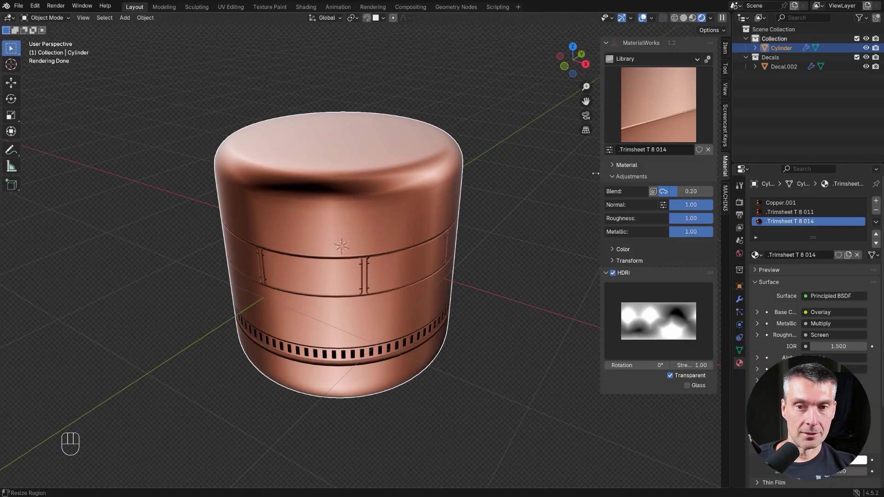
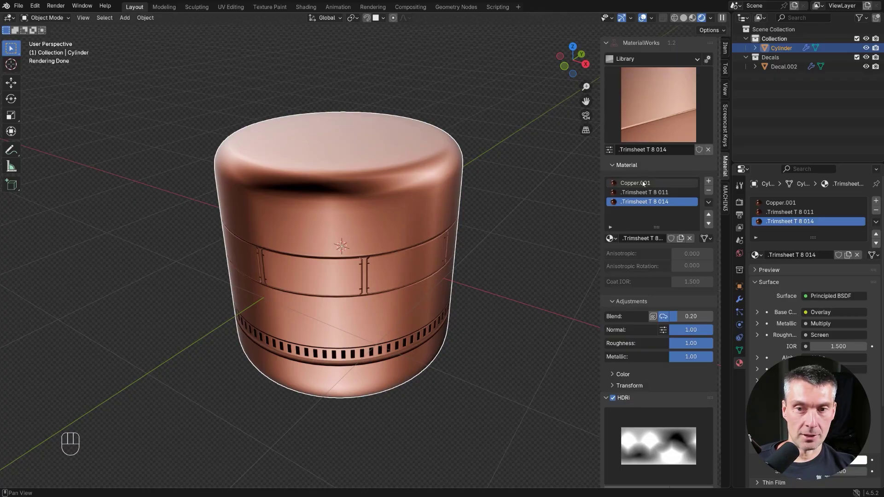
# Enable Wear on the Copper.001 material so scratches cover the cylinder.
pyautogui.click(647, 185)
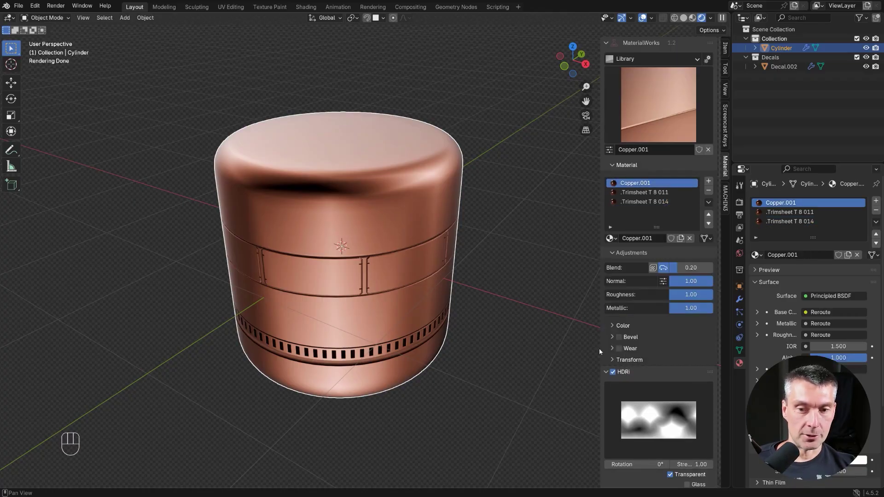
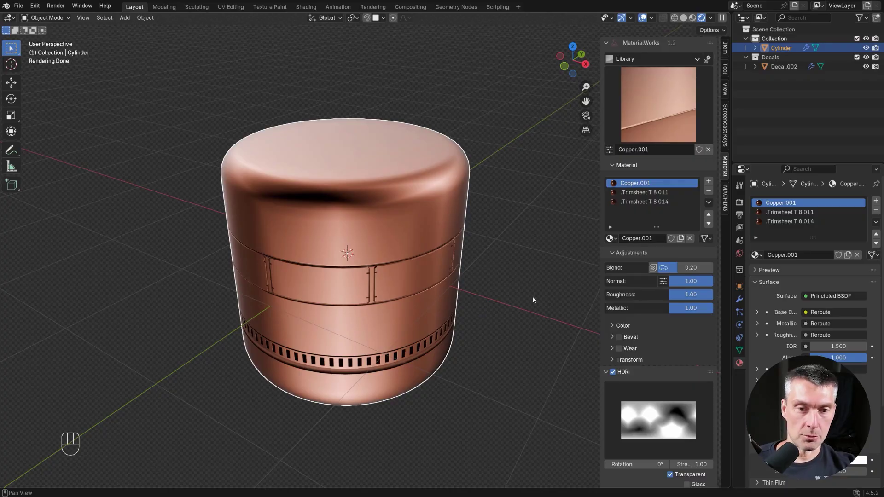
pyautogui.moveTo(429, 234); pyautogui.dragTo(450, 243)
pyautogui.middleClick(448, 239)
pyautogui.moveTo(445, 237); pyautogui.dragTo(424, 199)
pyautogui.middleClick(439, 195)
pyautogui.middleClick(469, 216)
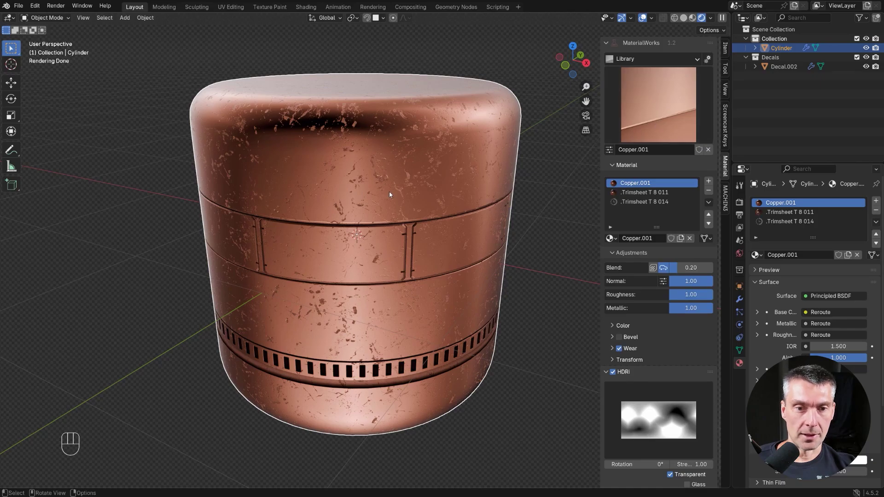
pyautogui.moveTo(419, 161); pyautogui.dragTo(423, 186)
pyautogui.click(421, 211)
pyautogui.click(400, 219)
pyautogui.click(345, 240)
# Place the round hex-bolt Details 8 001 decal on the cylinder top and inherit its material.
pyautogui.press('d')
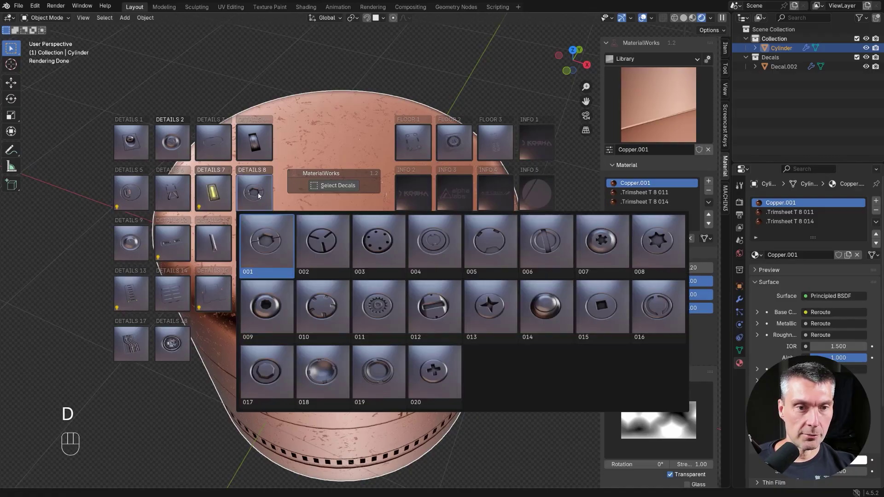
pyautogui.click(447, 205)
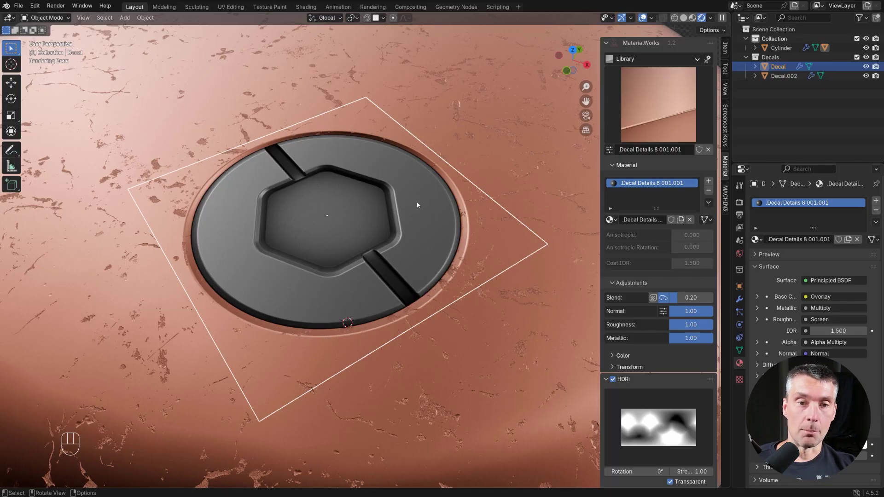
pyautogui.click(419, 211)
pyautogui.press('d')
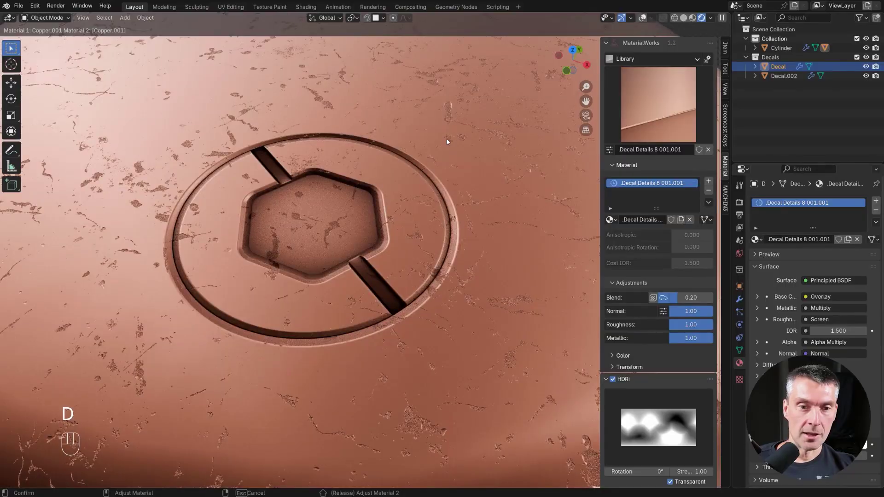
pyautogui.click(450, 142)
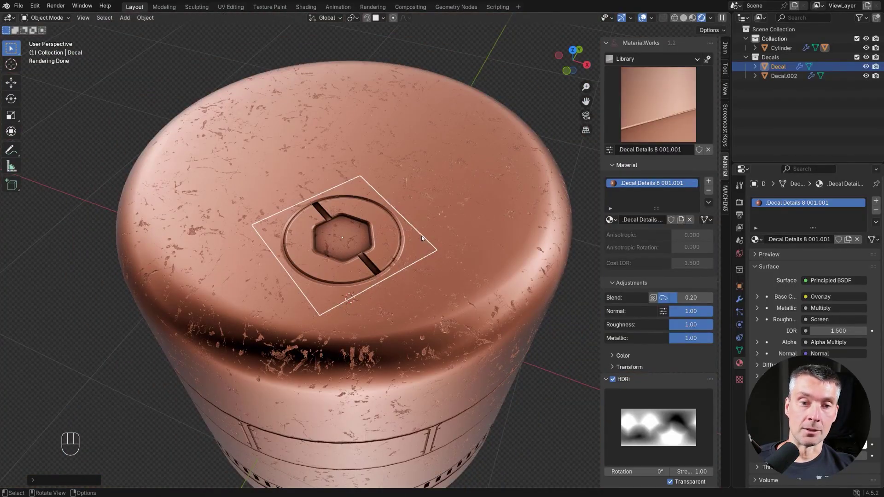
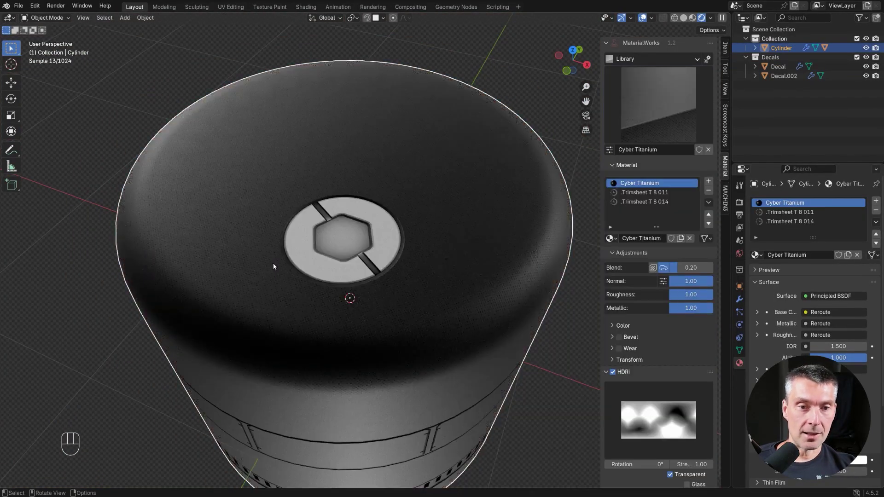
# Re-run Adjust Material so the decal takes on the dark titanium and confirm it.
pyautogui.press('d')
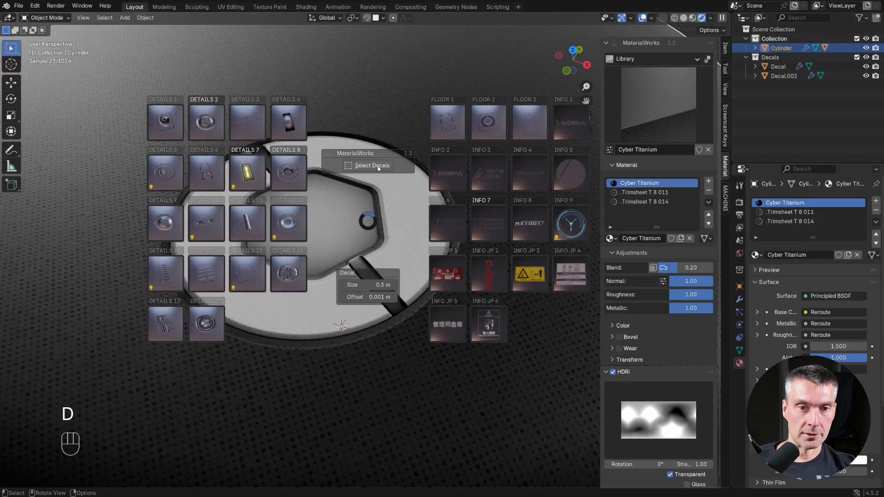
pyautogui.click(381, 169)
pyautogui.press('d')
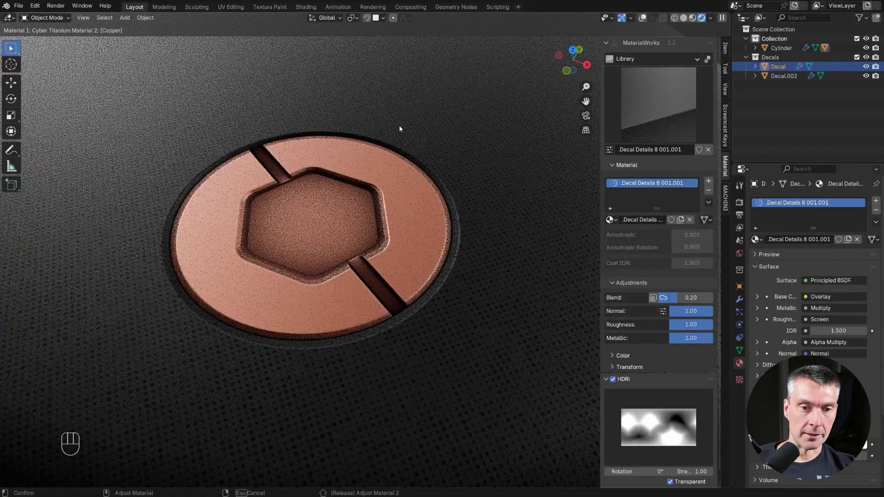
pyautogui.click(404, 129)
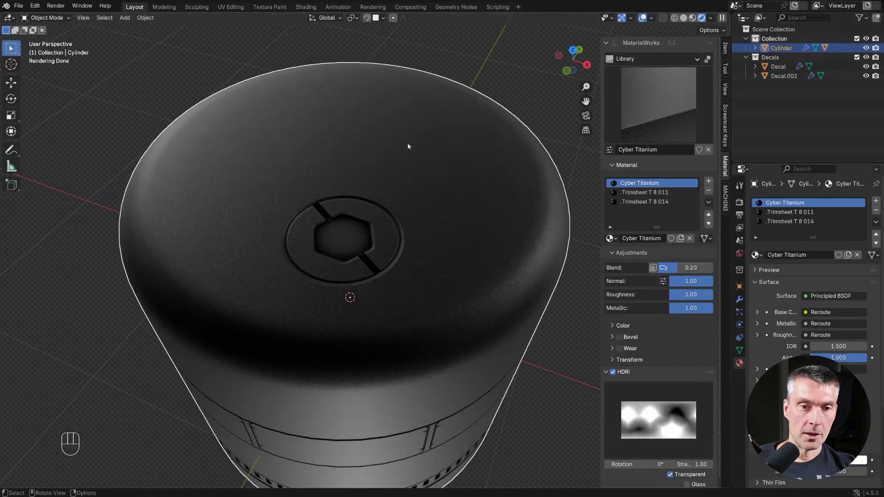